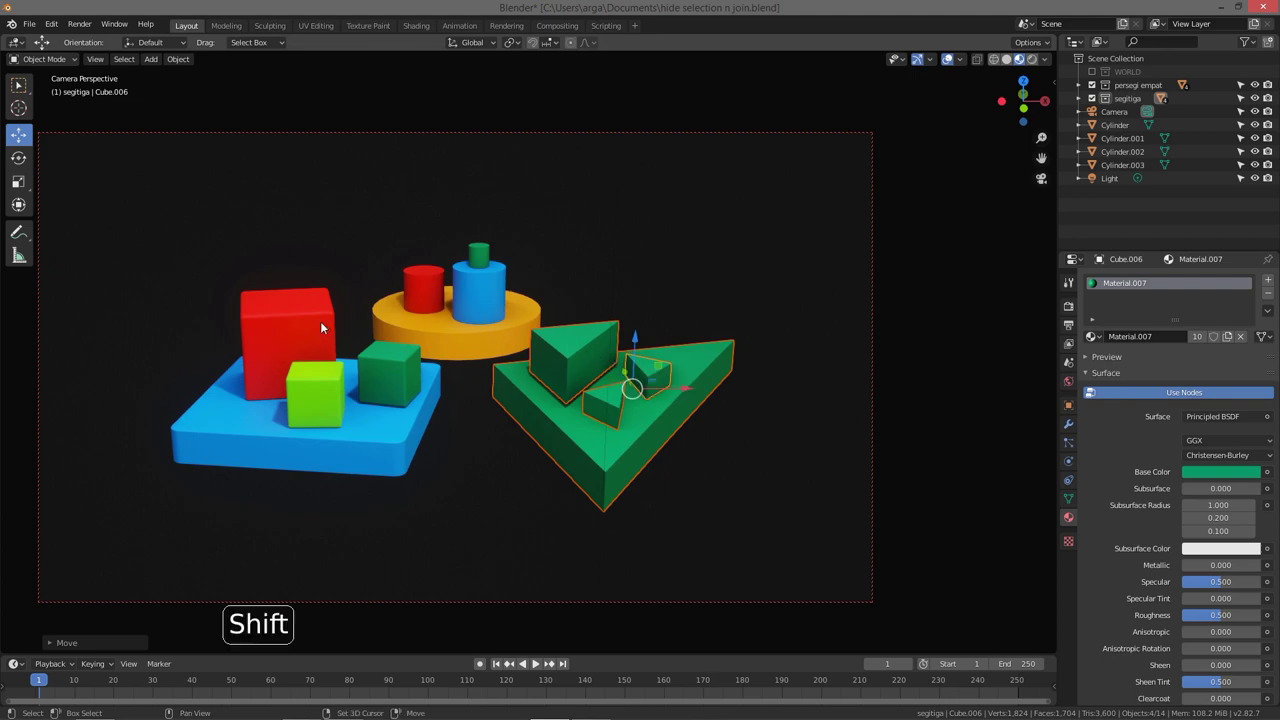
# Step: Add the red cube to the selection as the active source object
pyautogui.click(313, 332)
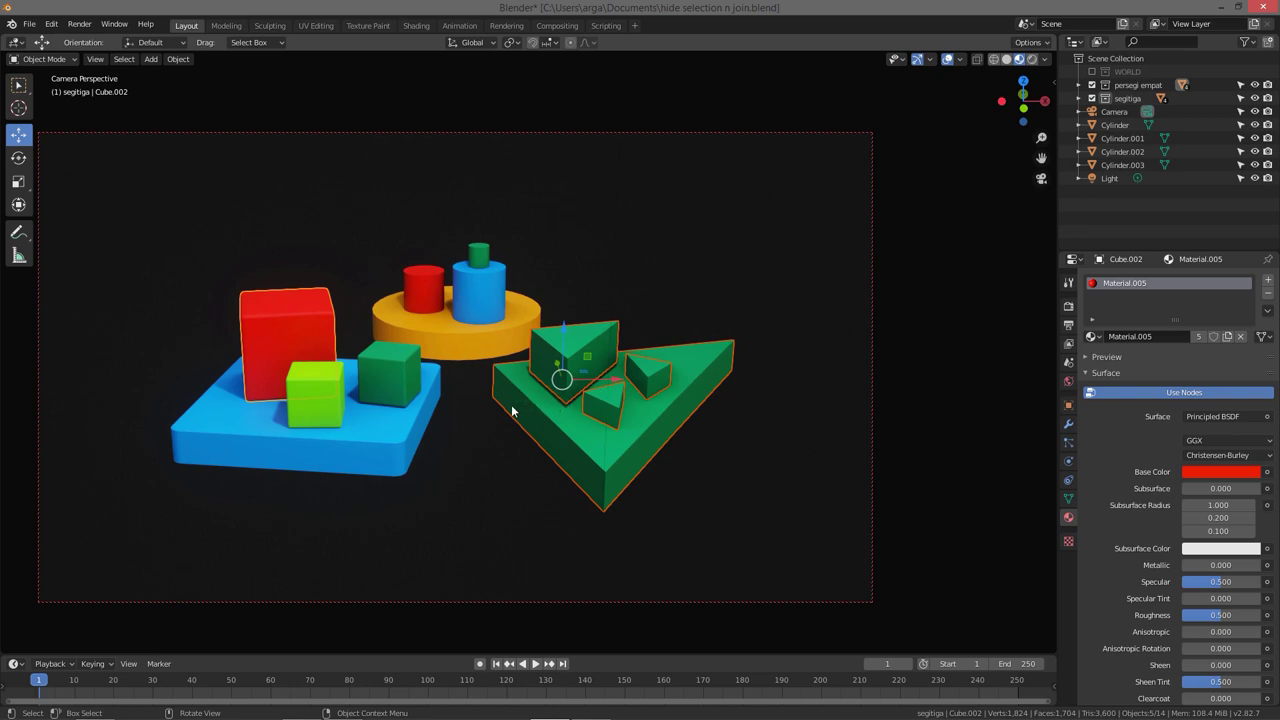
# Step: Link the red cube's Materials to the triangle pieces via Ctrl+L, cancel the stray move and deselect all
pyautogui.press('ctrl+l')
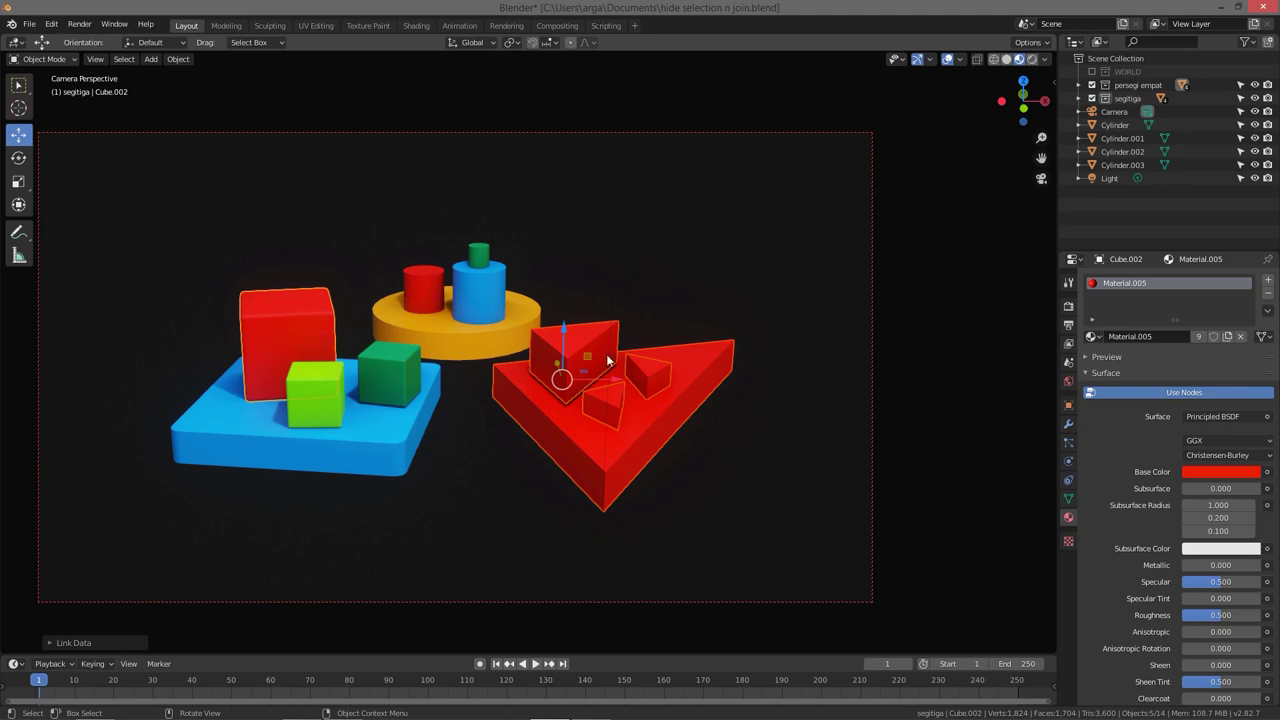
pyautogui.click(619, 377)
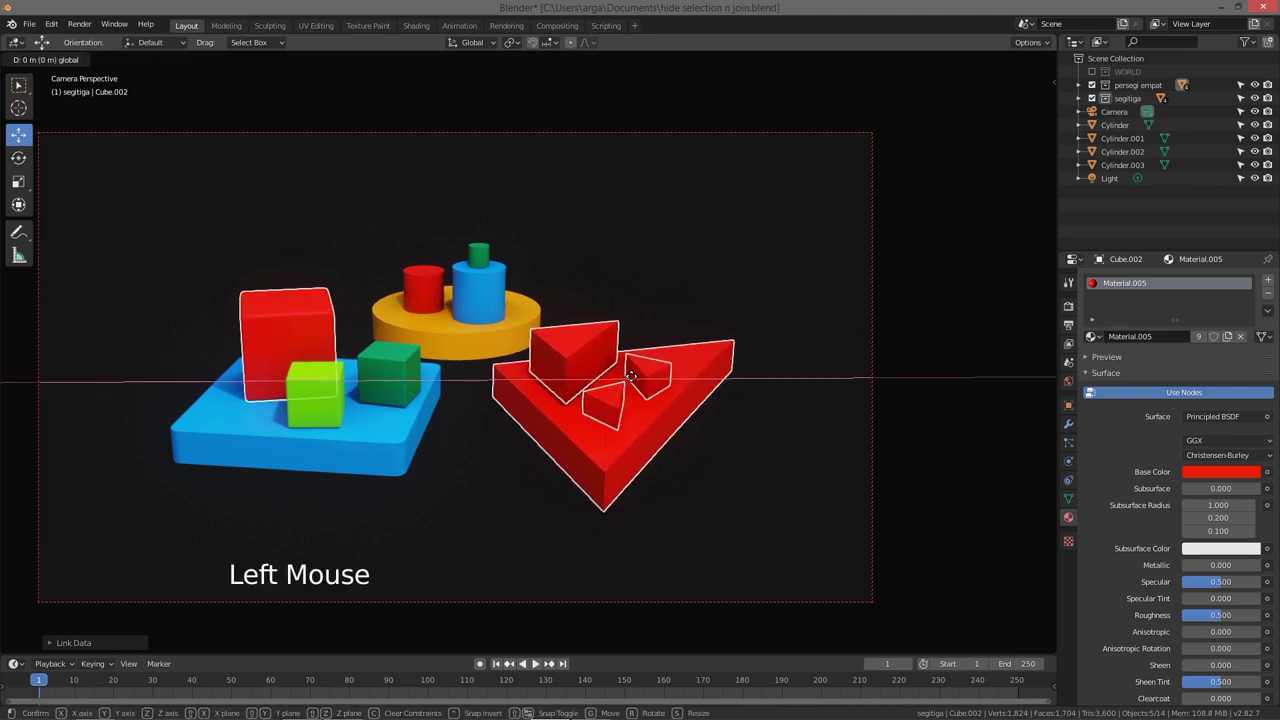
pyautogui.press('a')
pyautogui.press('a')
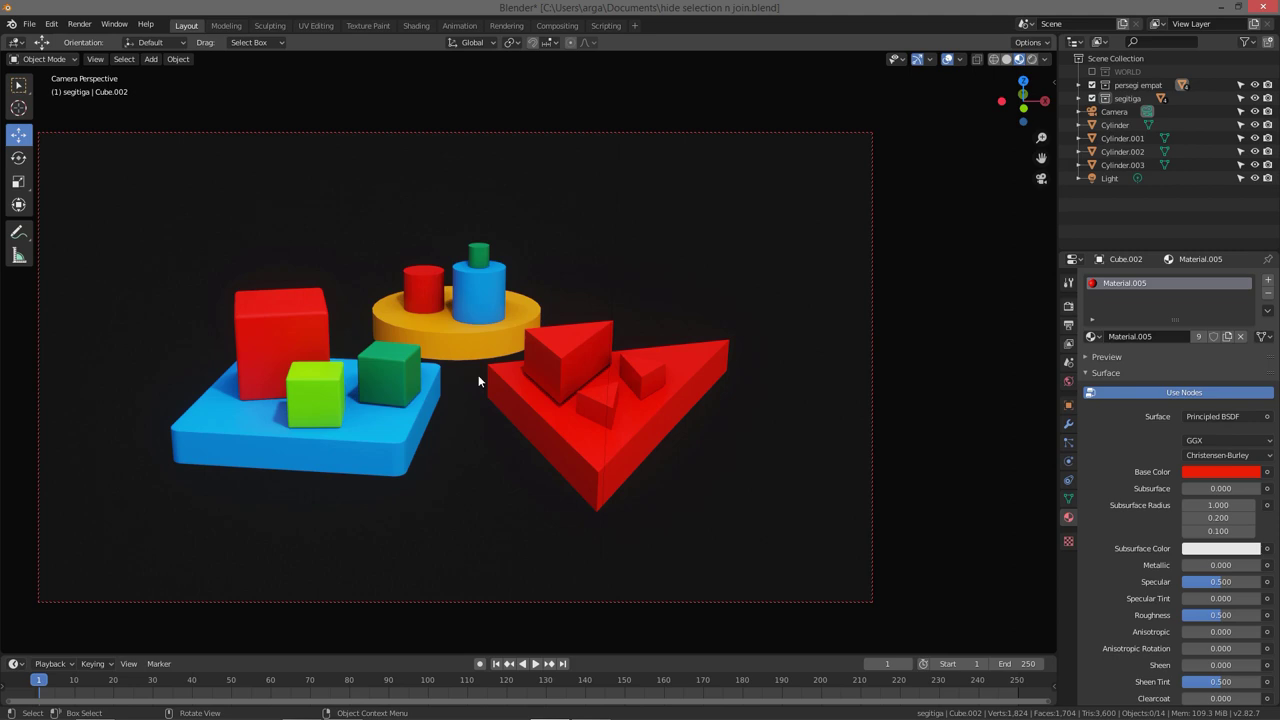
# Step: Select the three small triangle pieces and the triangle base, then add the green cube as active source
pyautogui.click(566, 368)
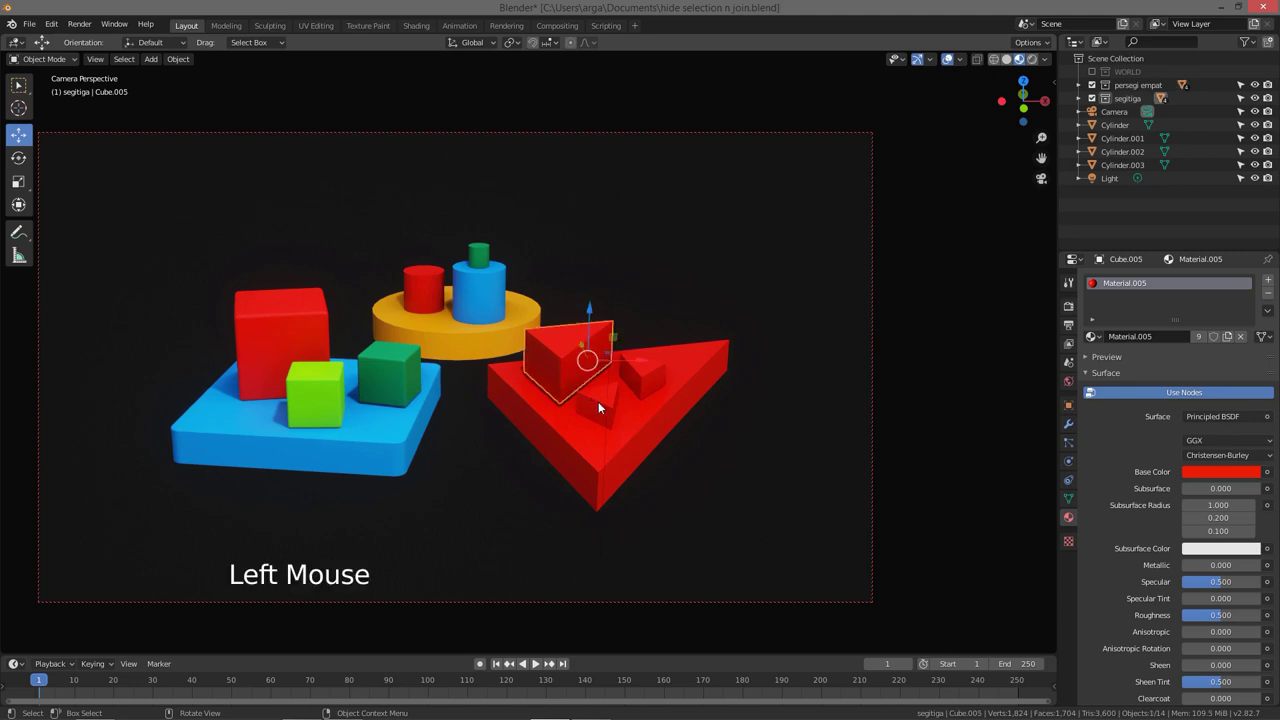
pyautogui.click(591, 403)
pyautogui.click(654, 362)
pyautogui.click(638, 427)
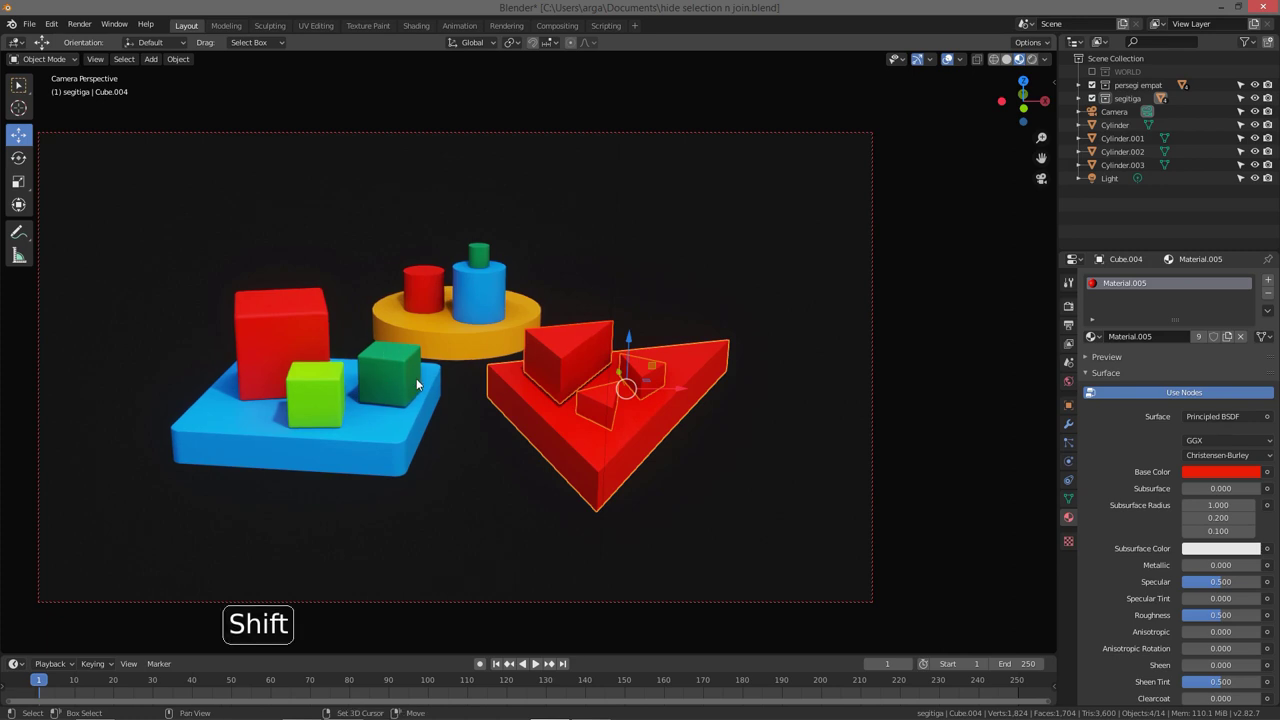
pyautogui.click(411, 376)
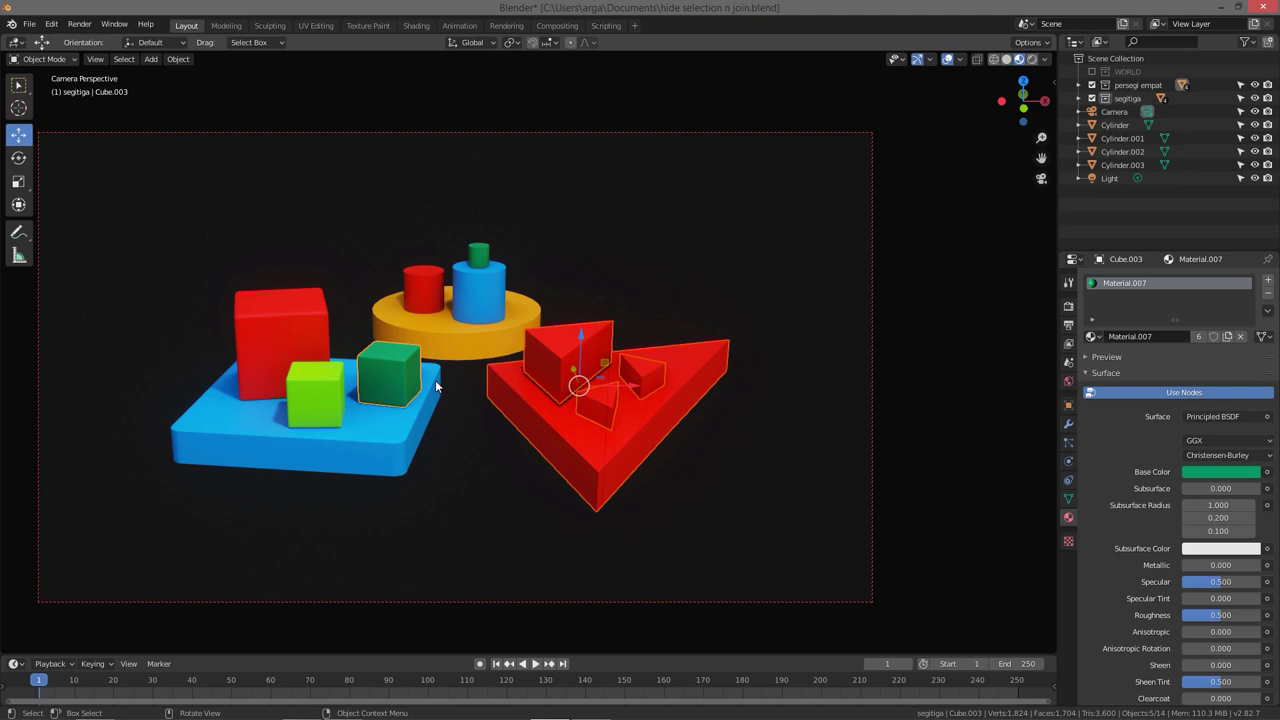
pyautogui.press('ctrl+l')
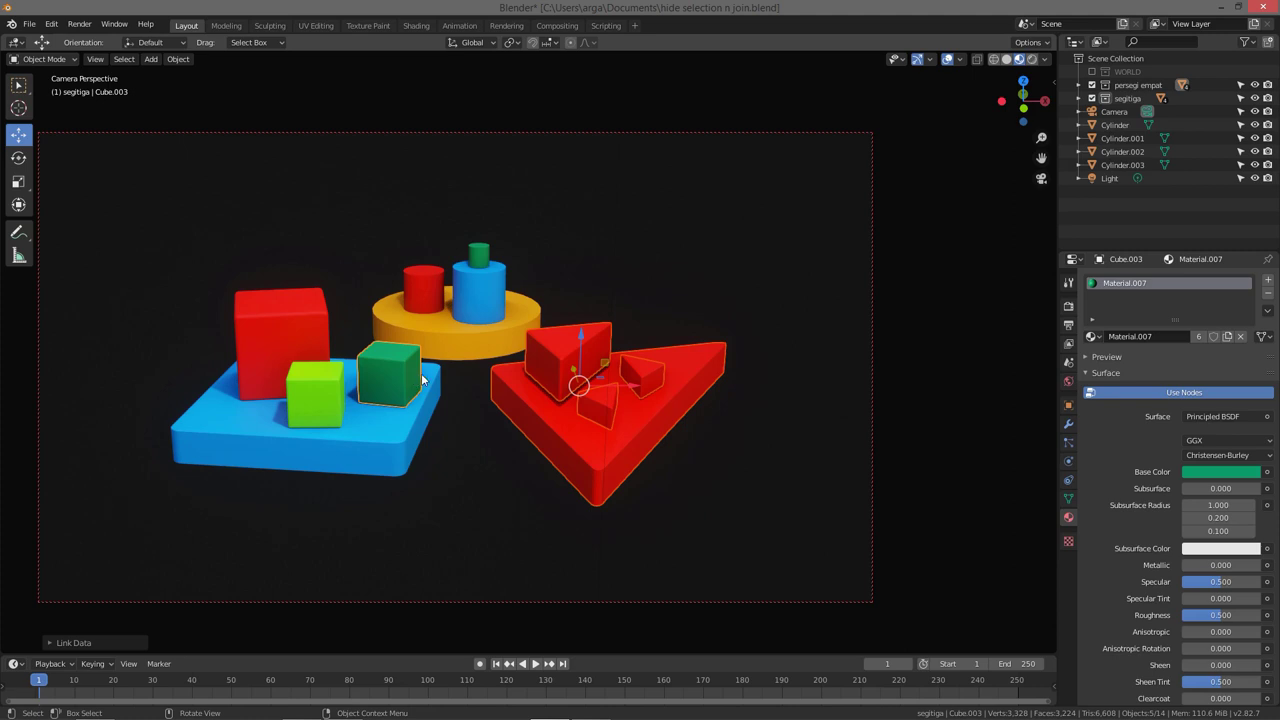
pyautogui.press('a')
pyautogui.press('a')
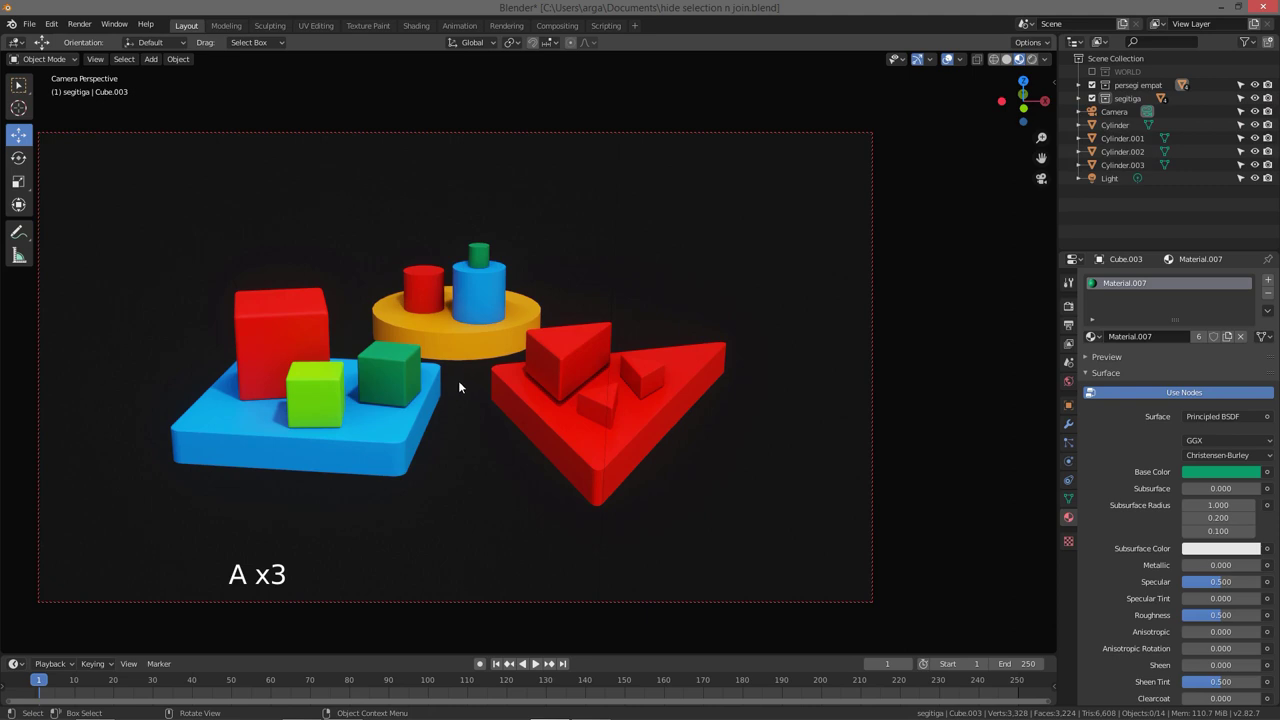